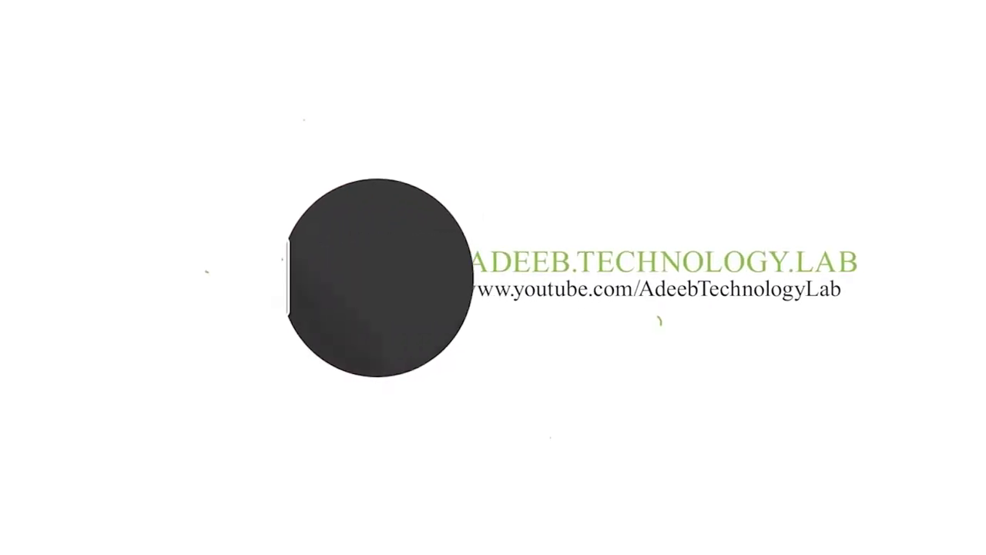
Open Banner_technical Punjab (4).psd in Photoshop and cancel the Missing Fonts warning
left_click(959, 233)
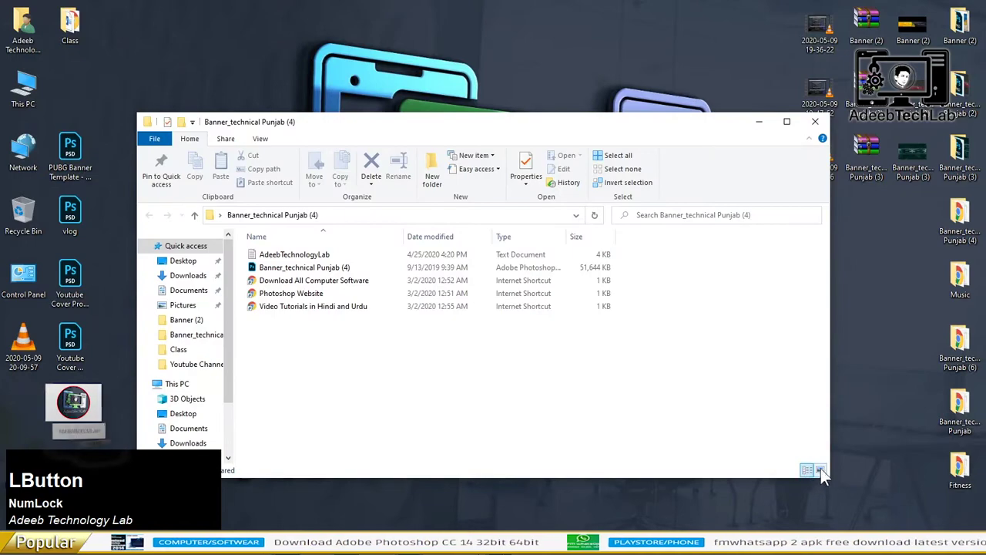
right_click(341, 265)
left_click(388, 245)
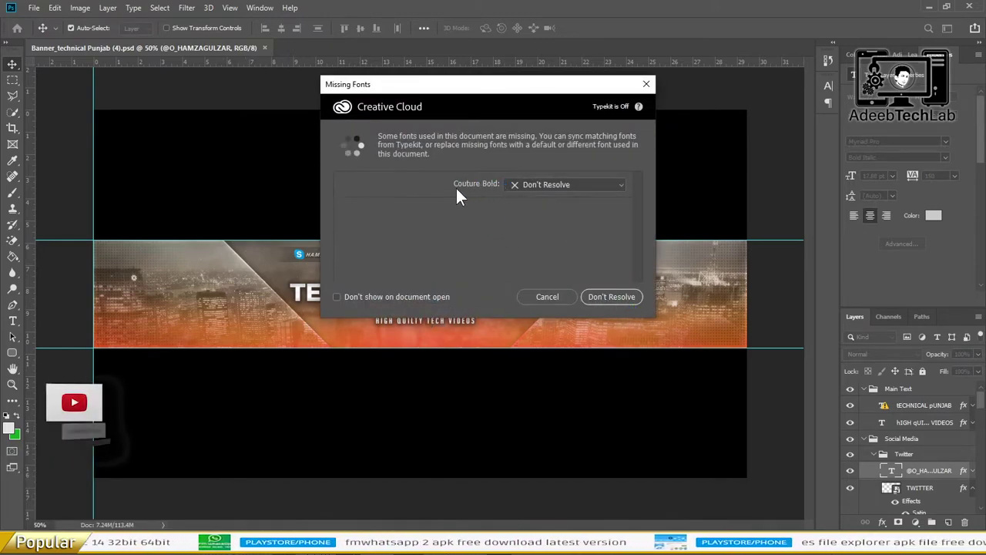
left_click(546, 293)
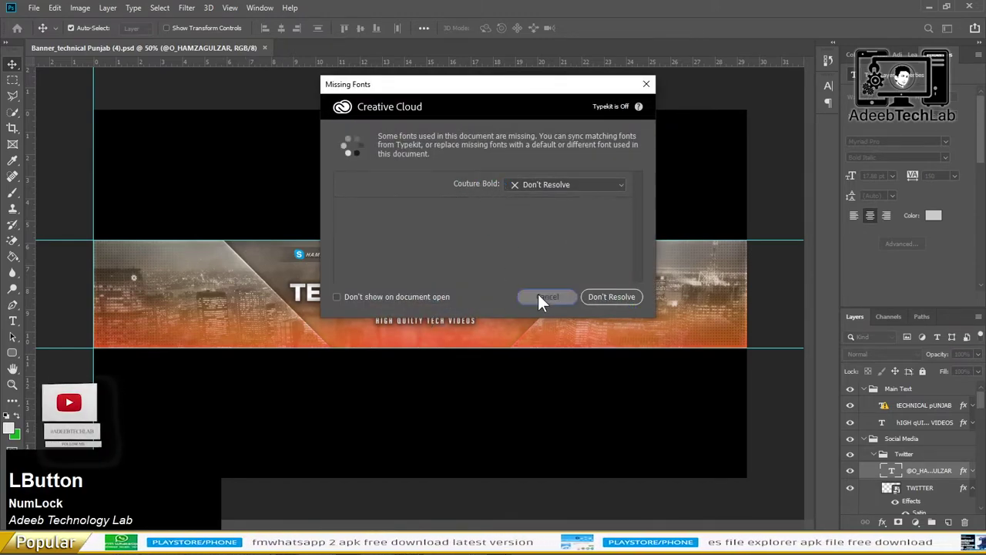
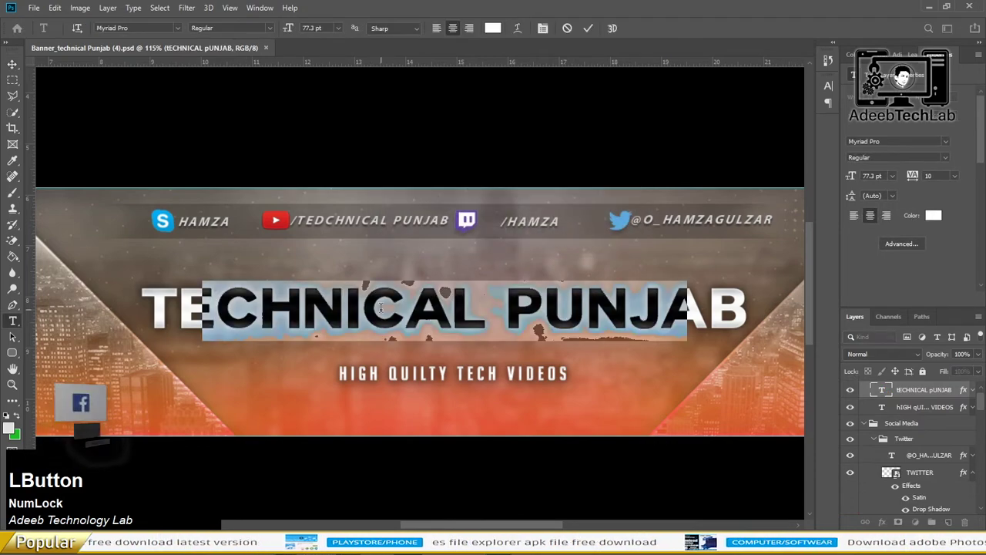
Retype the title as AdeebTechnologyLab and set 'Technology' in a bold font
type("a")
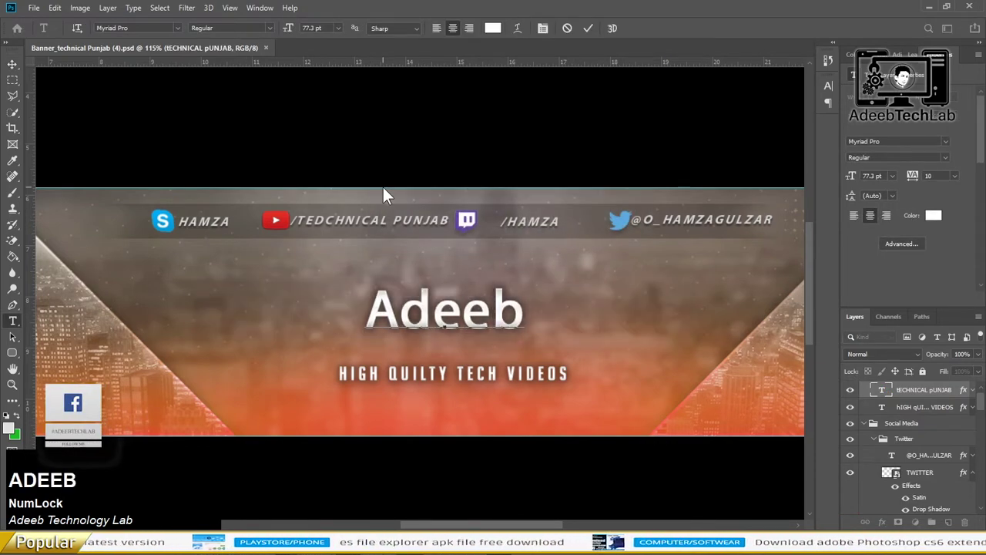
type("TECHn")
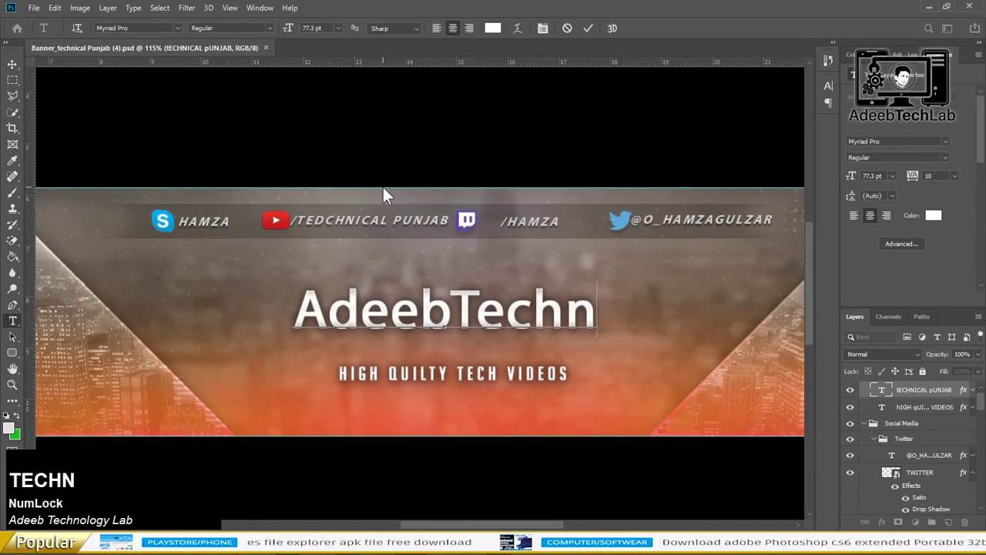
key("shift+Num_Lock")
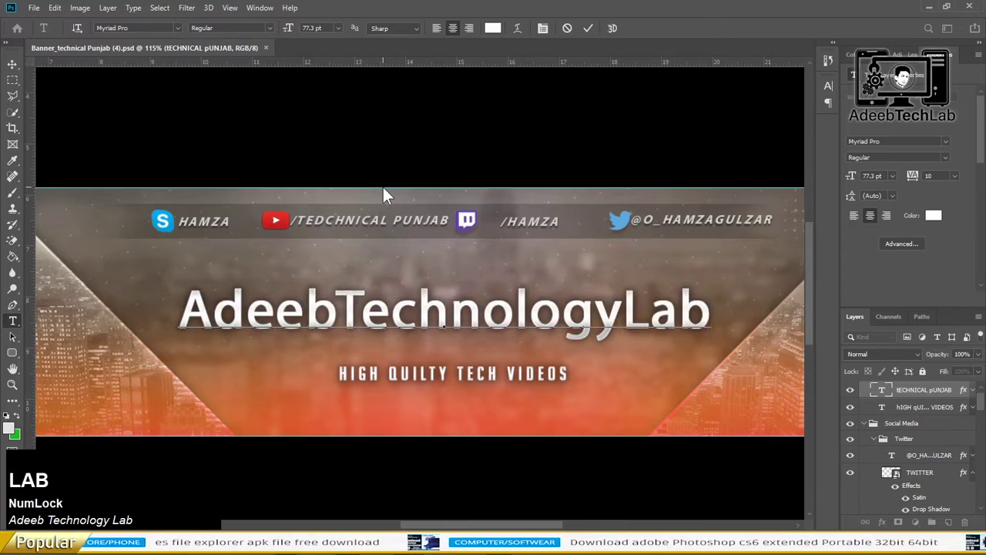
left_click(21, 74)
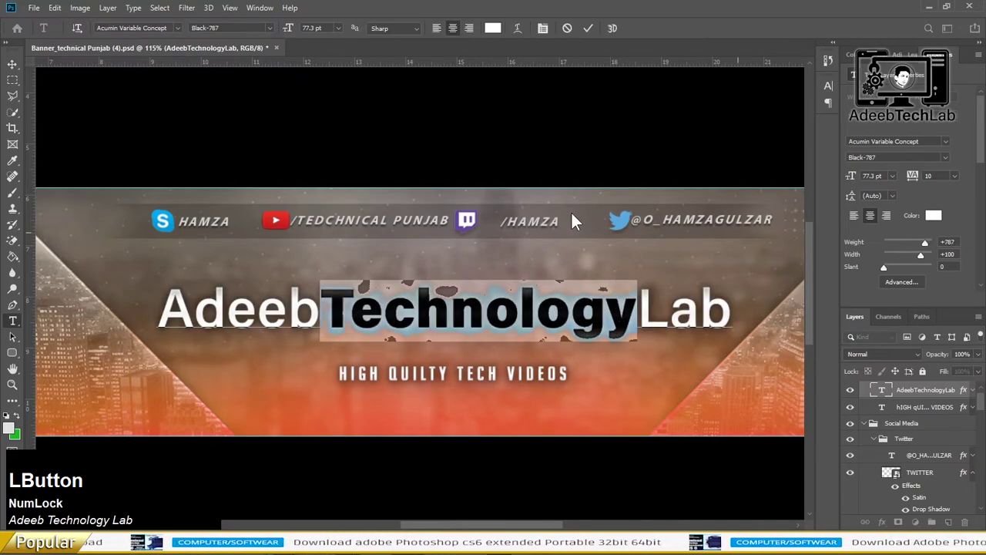
scroll("down", 3)
scroll("up", 3)
scroll("down", 3)
scroll("up", 3)
scroll("down", 3)
scroll("up", 3)
Replace the Twitter handle text with /AdeebTechLab copied from the Twitter profile page
left_click(633, 260)
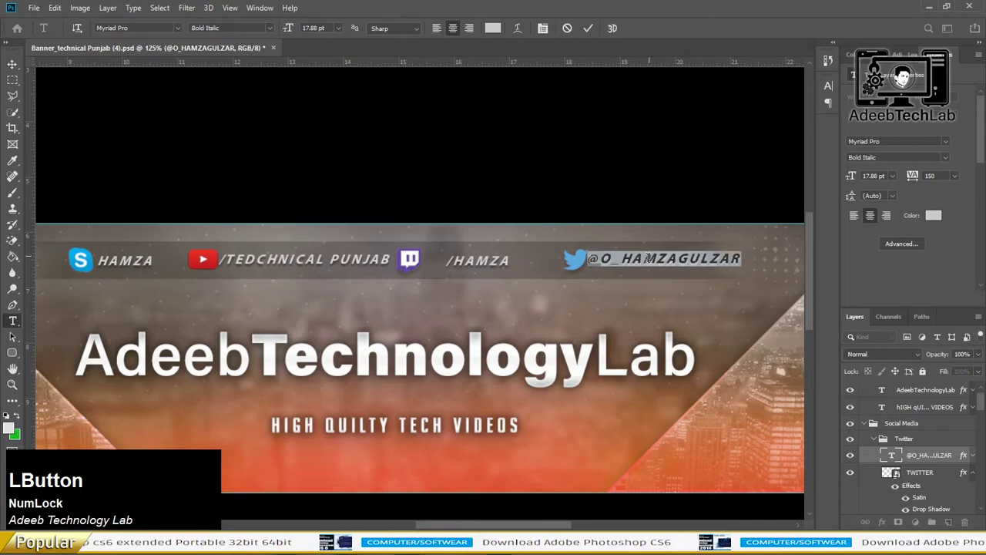
key("alt+Tab")
left_click(756, 234)
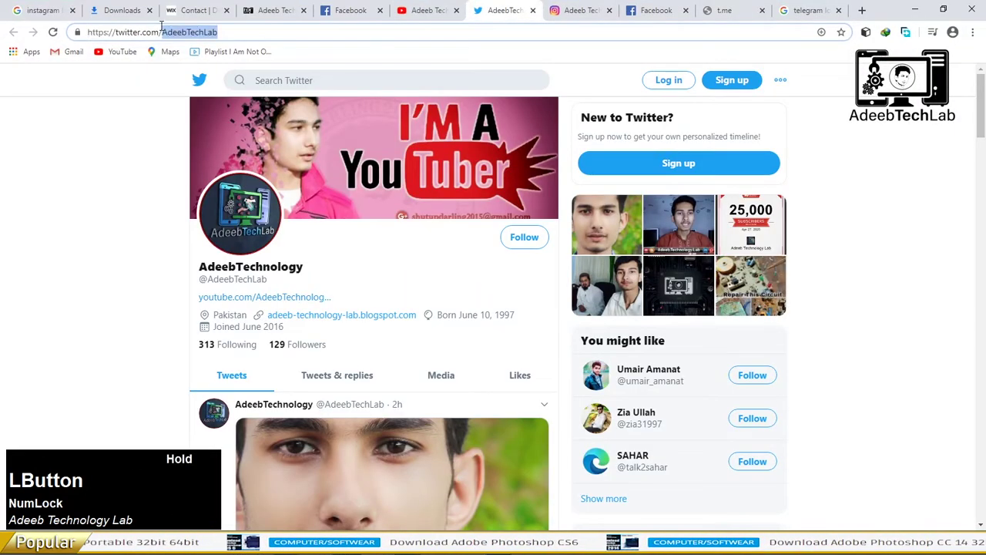
key("Tab")
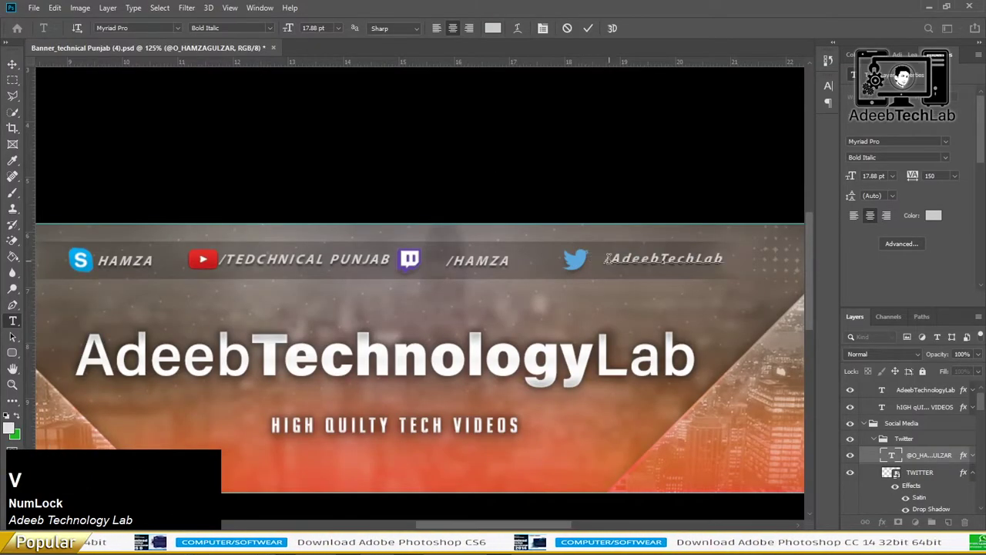
left_click(20, 71)
key("Left")
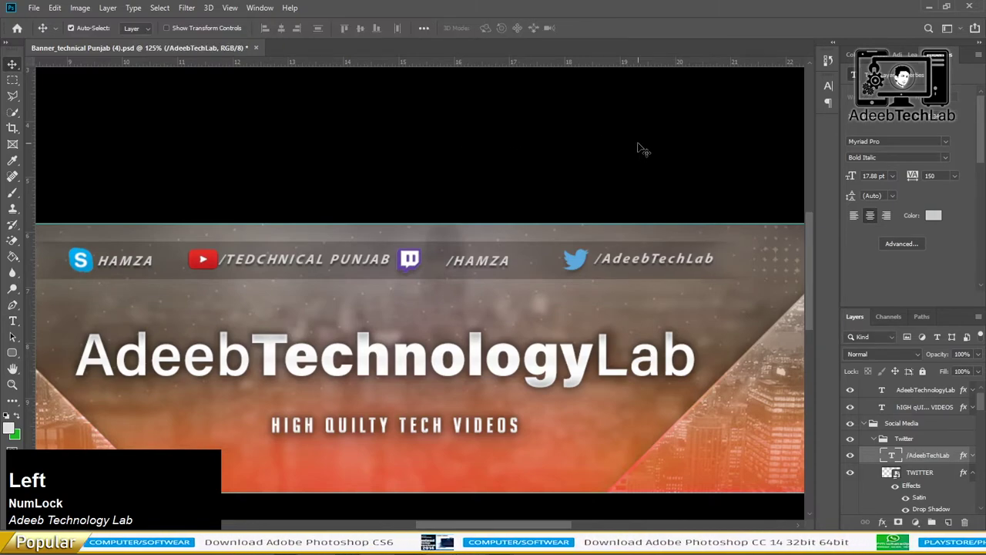
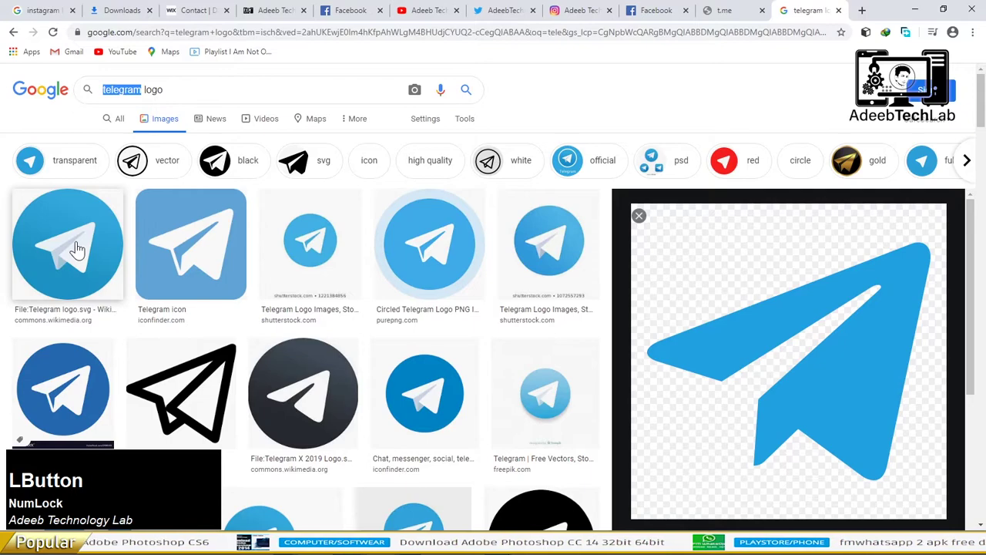
Copy the large Telegram logo from Google Images and paste it into the banner
key("Tab")
key("Tab")
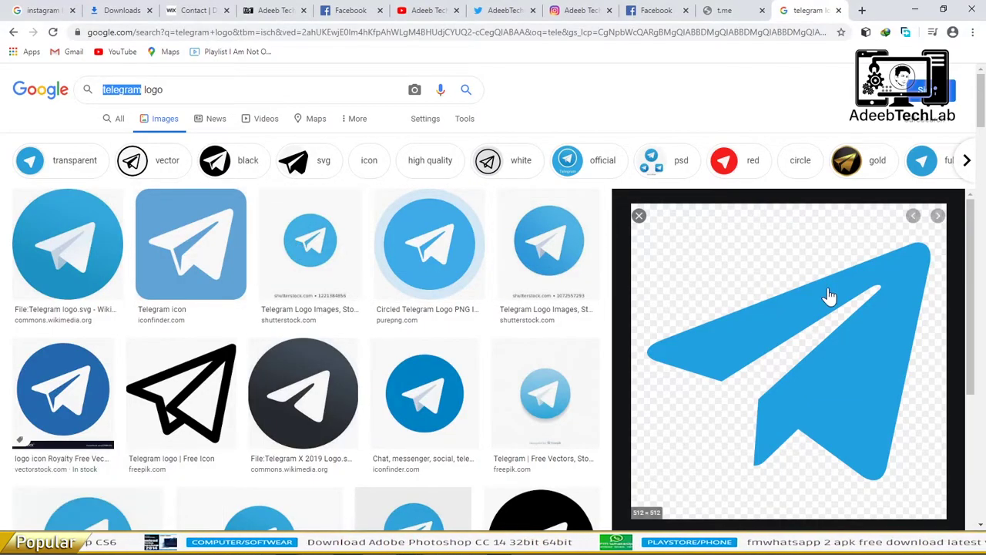
right_click(819, 276)
key("Tab")
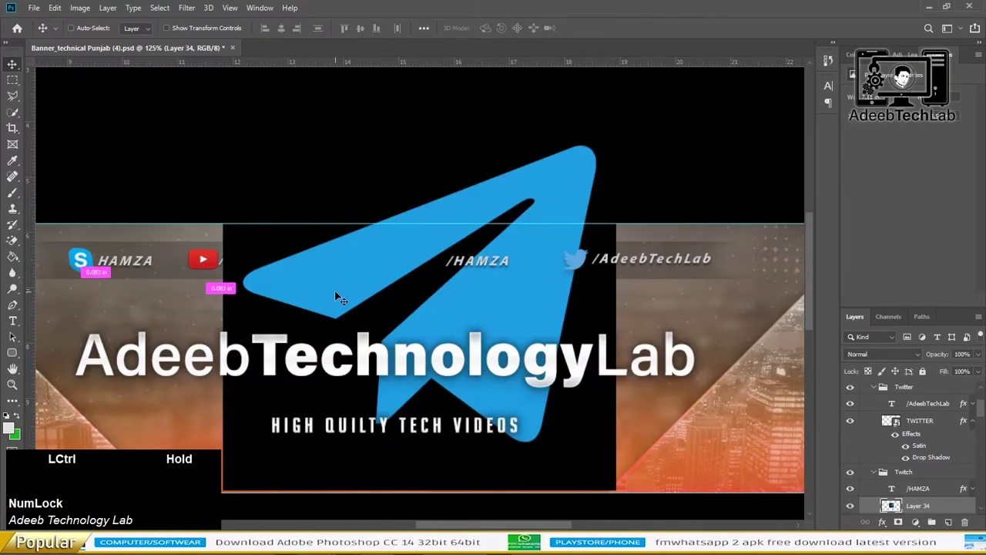
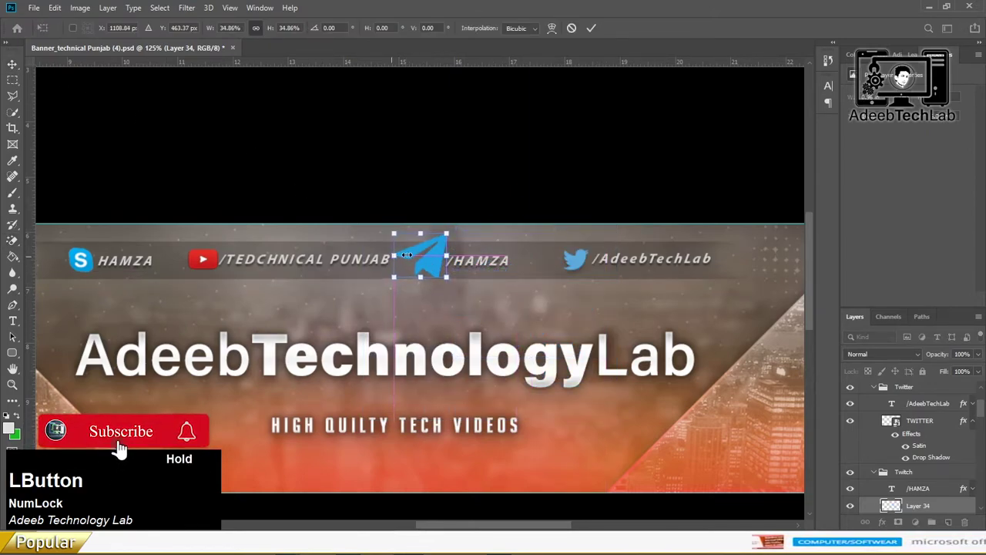
Apply the scaled-down Telegram logo over the Twitch icon in the social bar
key("Return")
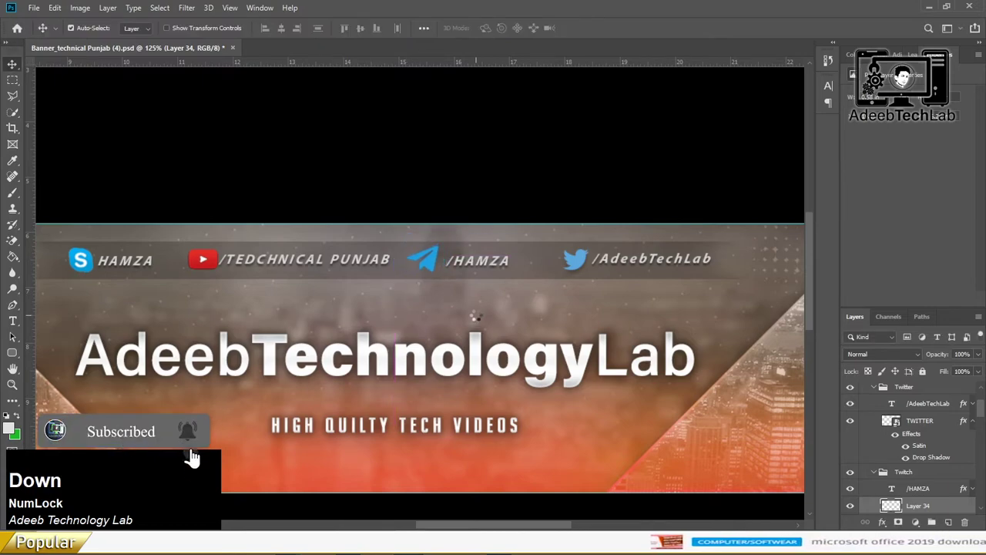
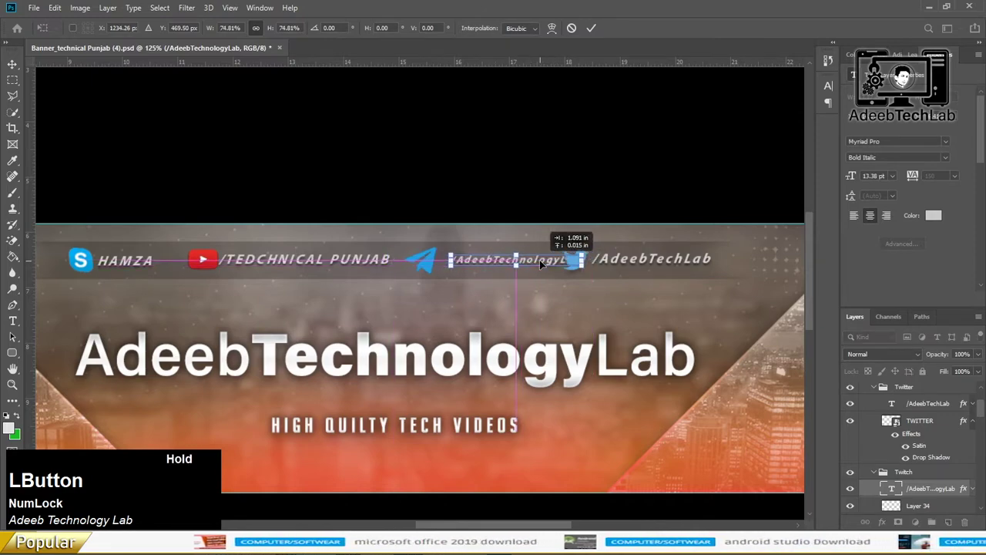
Resize the Telegram handle text and set the YouTube handle to /AdeebTechnologyLab
key("Left")
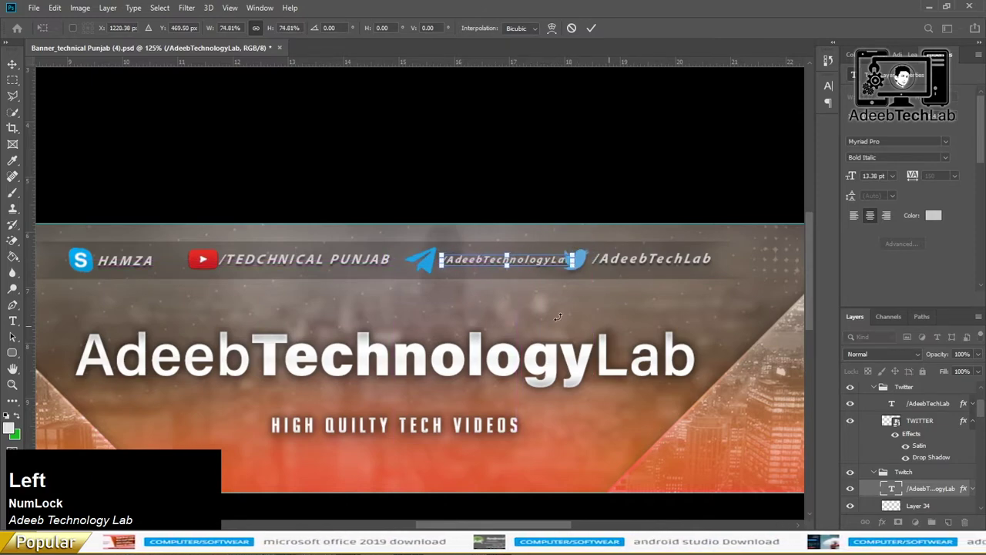
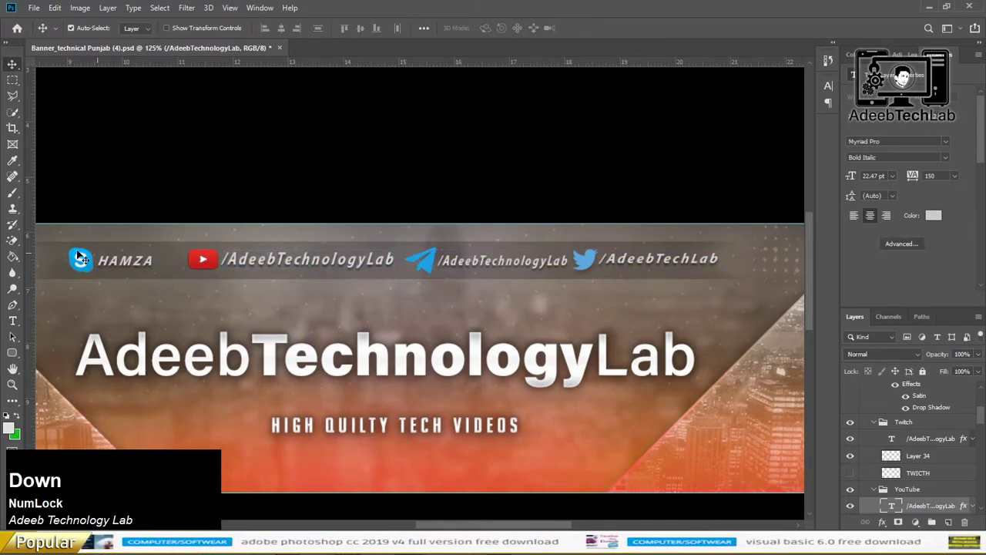
key("Tab")
key("Tab")
key("Tab")
Search Google Images for facebook logo, copy a transparent blue 'f' icon and return to the banner
left_click(349, 3)
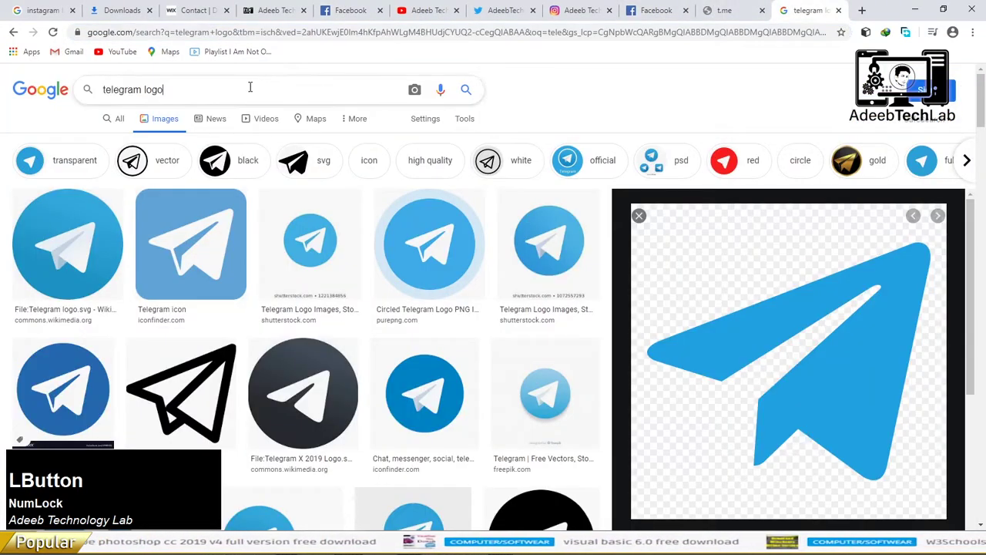
key("Down")
key("Tab")
key("Tab")
scroll("down", 3)
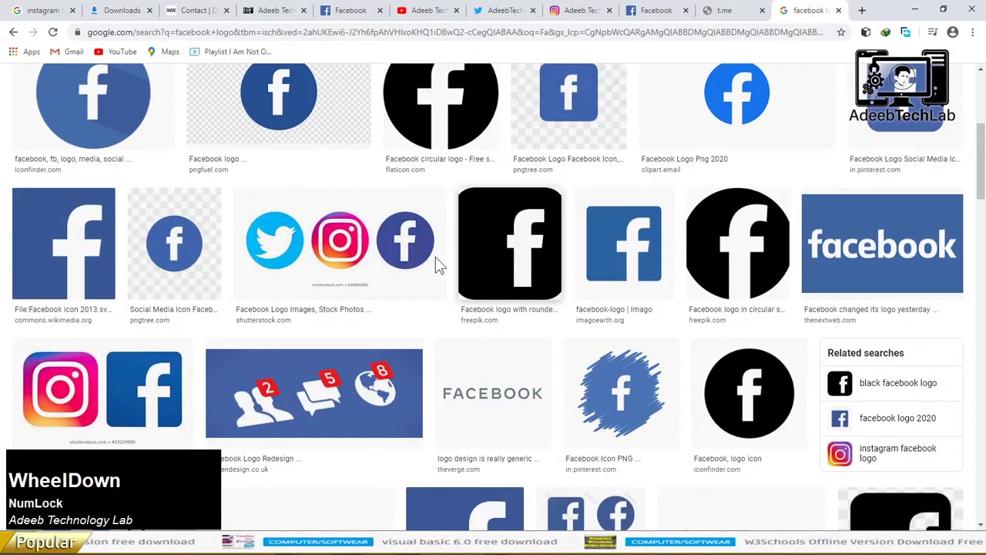
left_click(771, 254)
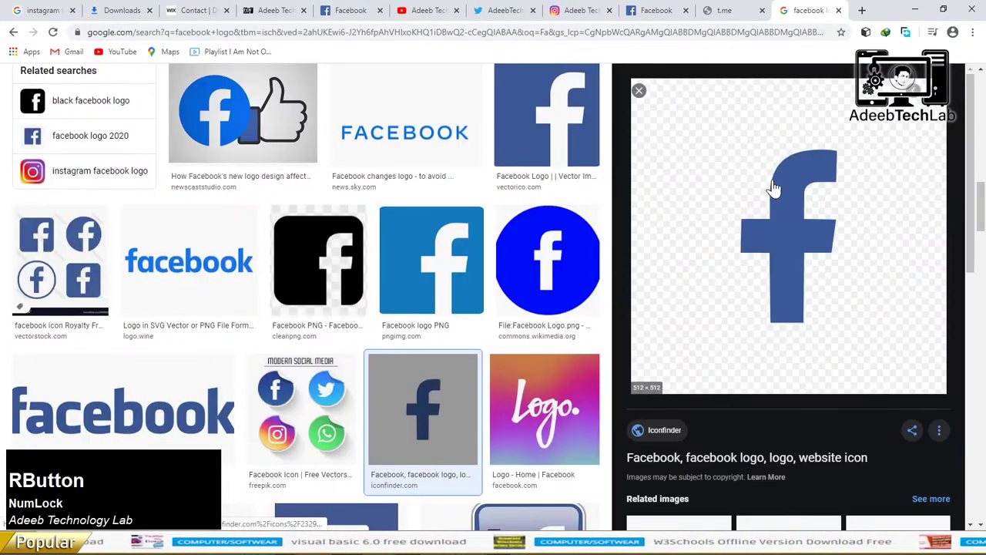
key("alt+Tab")
left_click(89, 262)
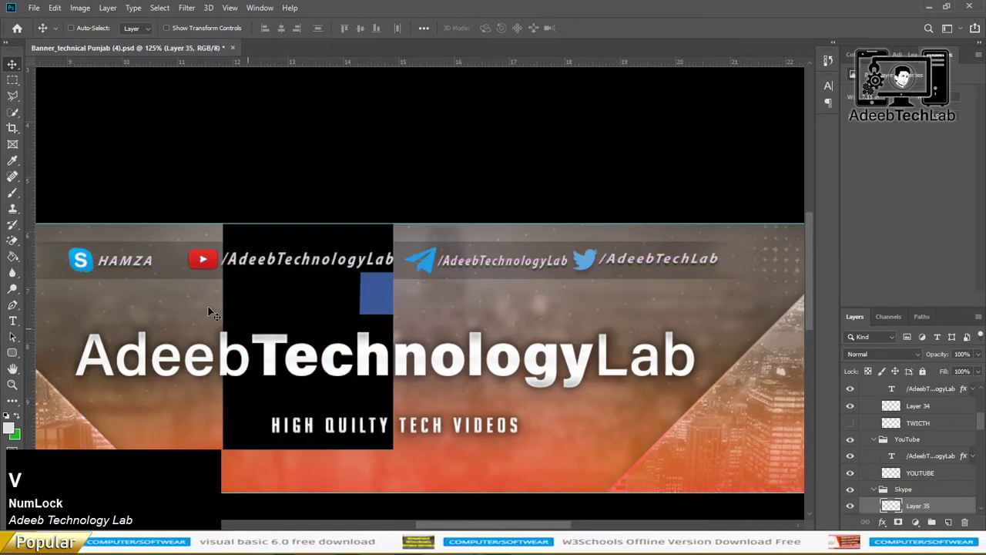
Paste the Facebook logo, shrink it with Free Transform and place it over the Skype icon
key("Return")
left_click(17, 251)
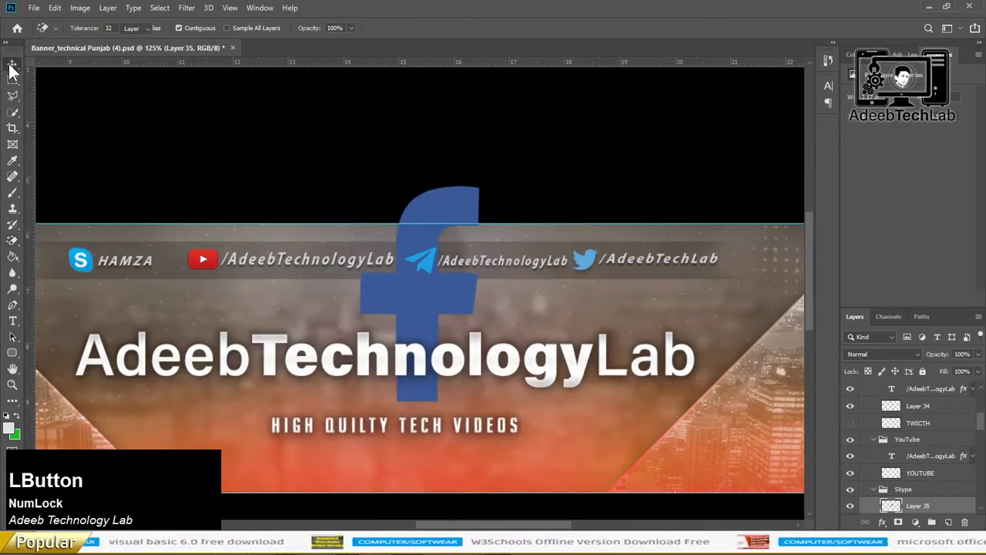
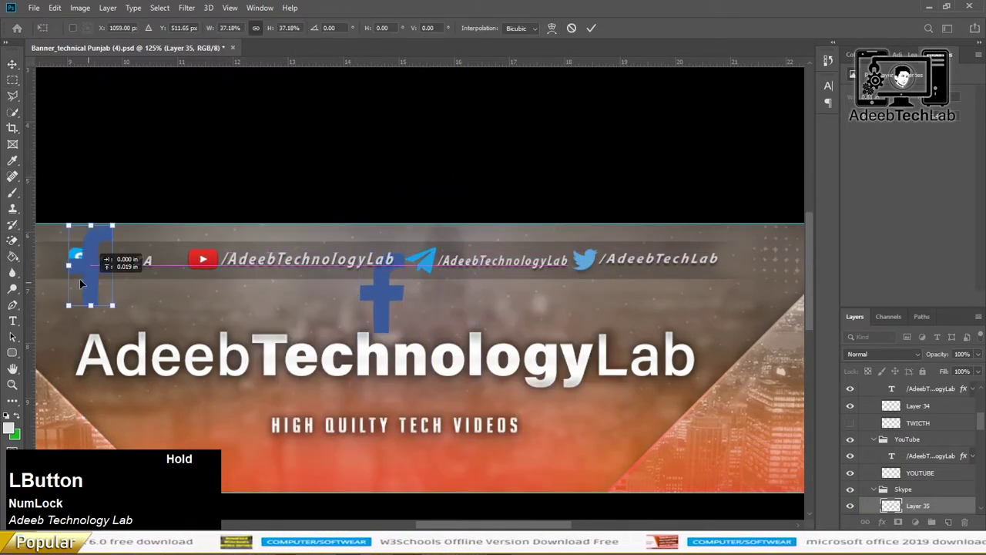
scroll("up", 3)
scroll("down", 3)
scroll("up", 3)
left_click(294, 273)
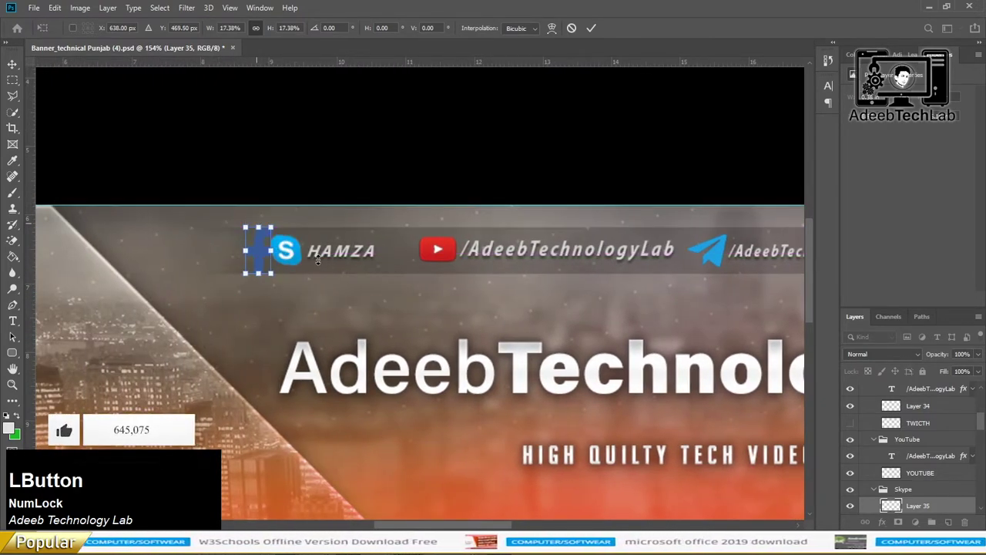
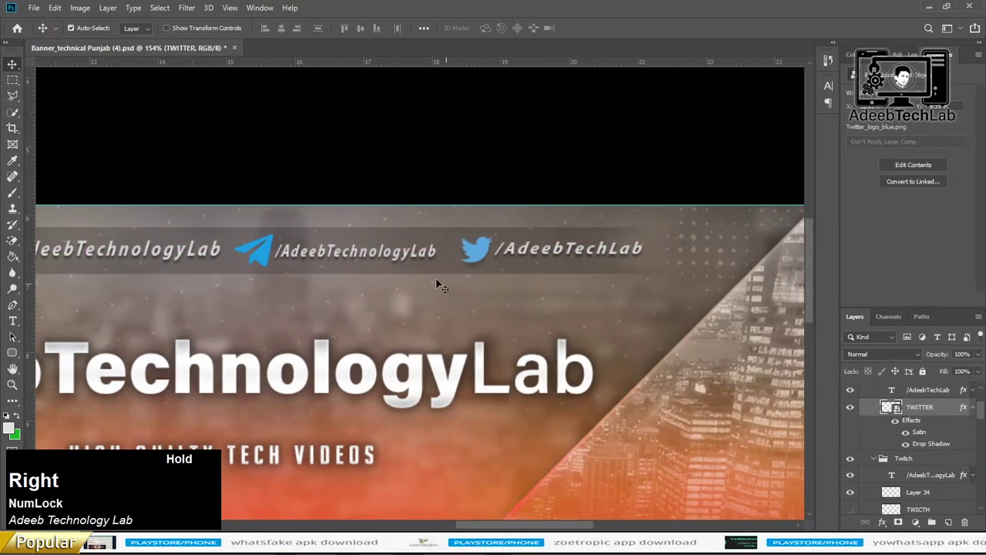
Replace the HAMZA text of the first handle with /AdeebTechnologyLab
left_click(355, 252)
key("Right")
left_click(265, 246)
key("Right")
left_click(373, 245)
key("Right")
scroll("up", 3)
scroll("down", 3)
scroll("up", 3)
Commit the new handle, narrow its width to fit before the YouTube icon, and view the whole banner
left_click(507, 257)
right_click(508, 264)
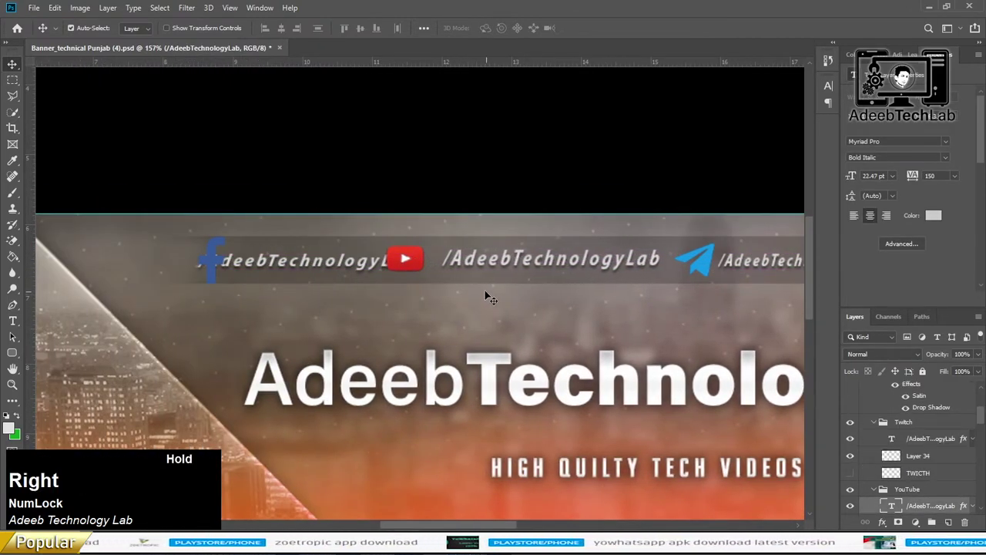
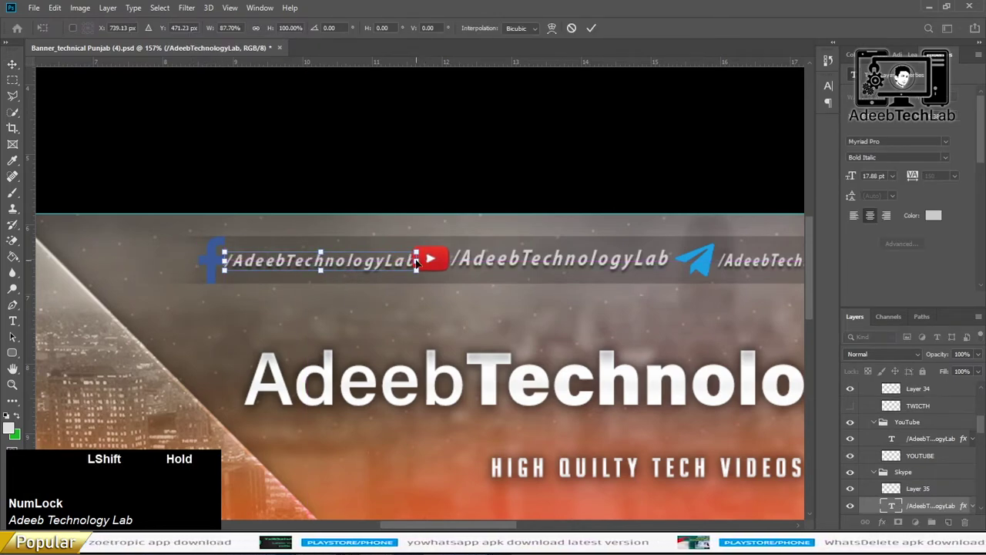
key("Left")
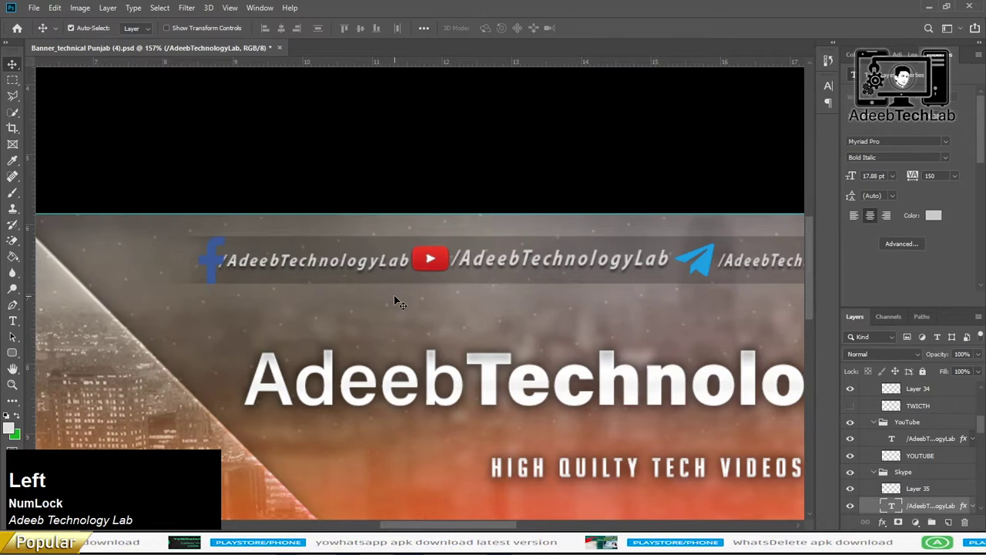
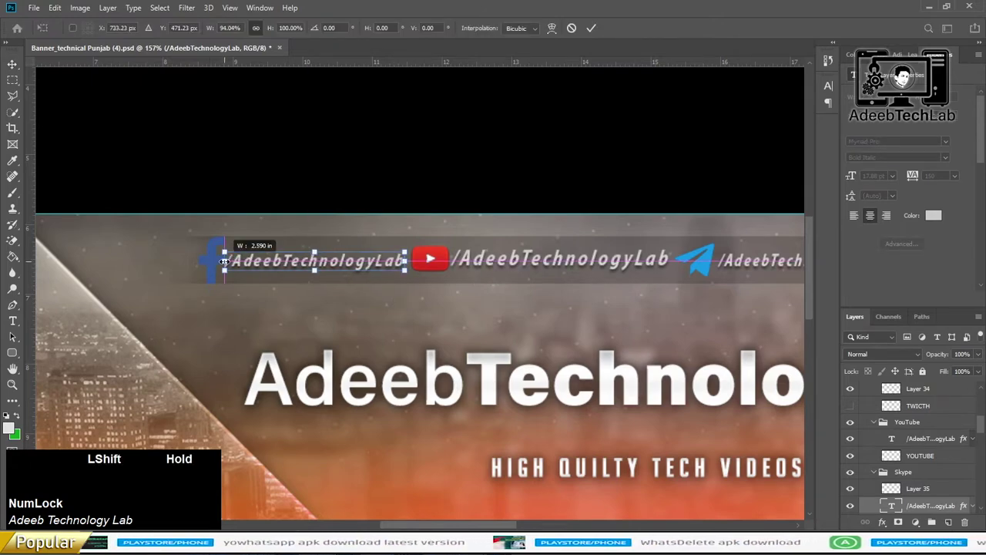
key("Return")
key("Right")
Hide the wallhaven city skyline layers in the background group, leaving the dark orange-glow background
key("ctrl+0")
left_click(709, 287)
scroll("down", 3)
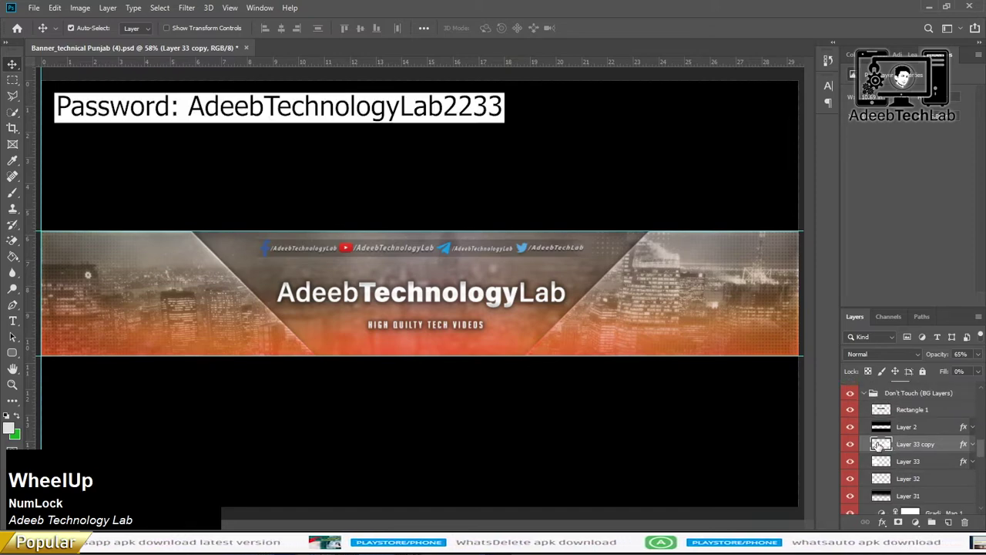
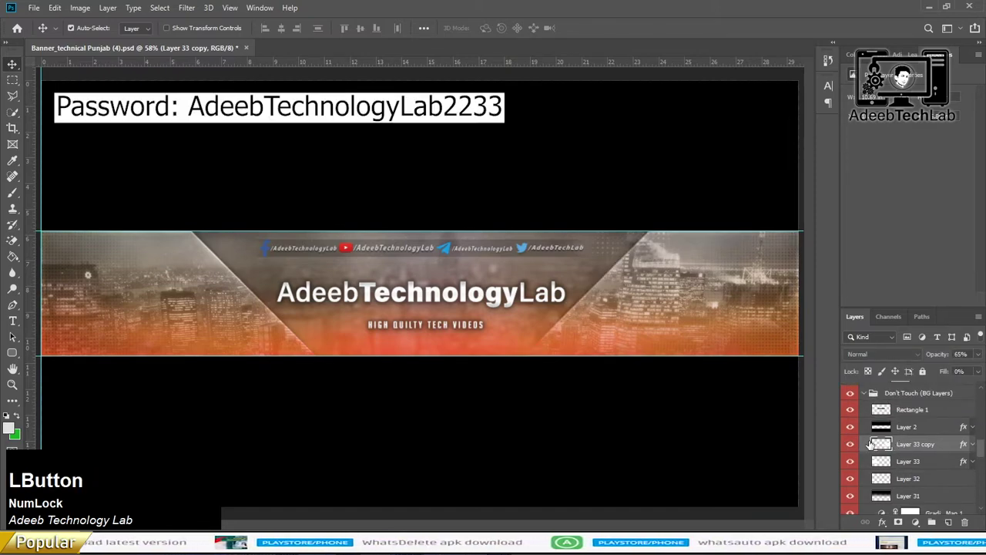
scroll("down", 3)
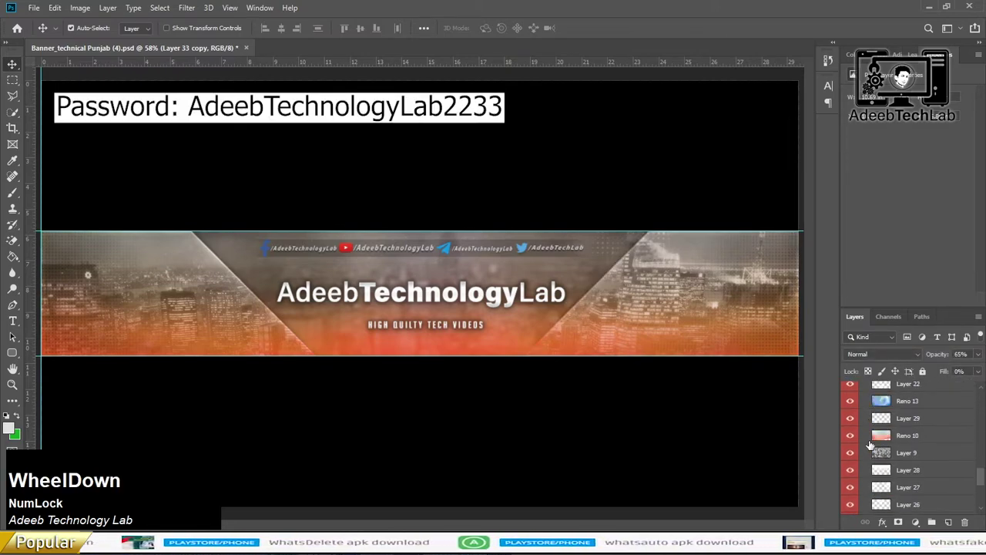
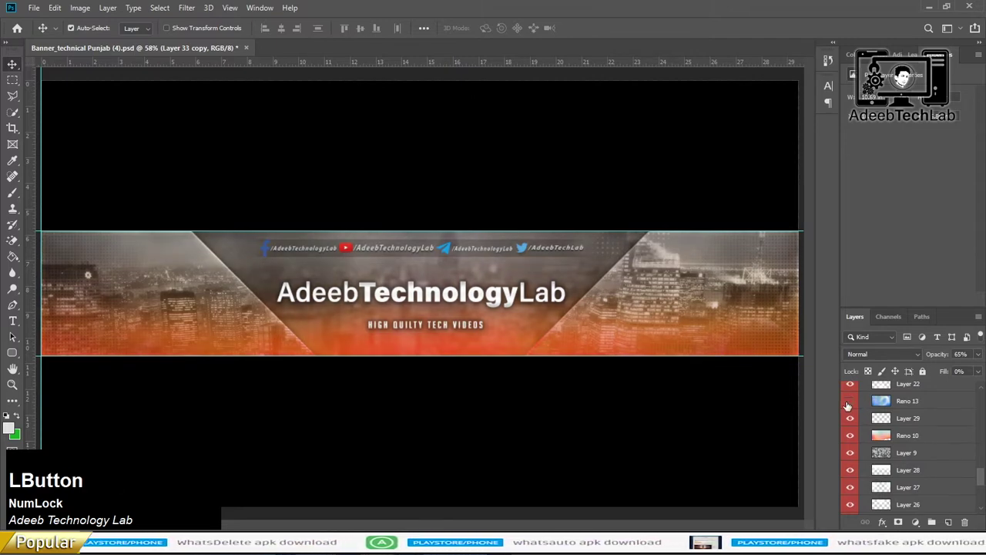
scroll("down", 3)
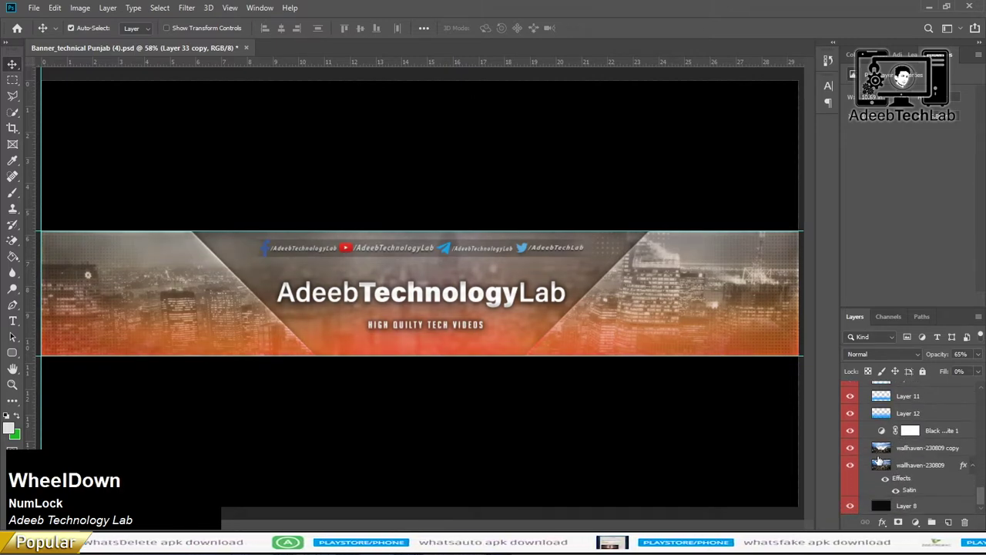